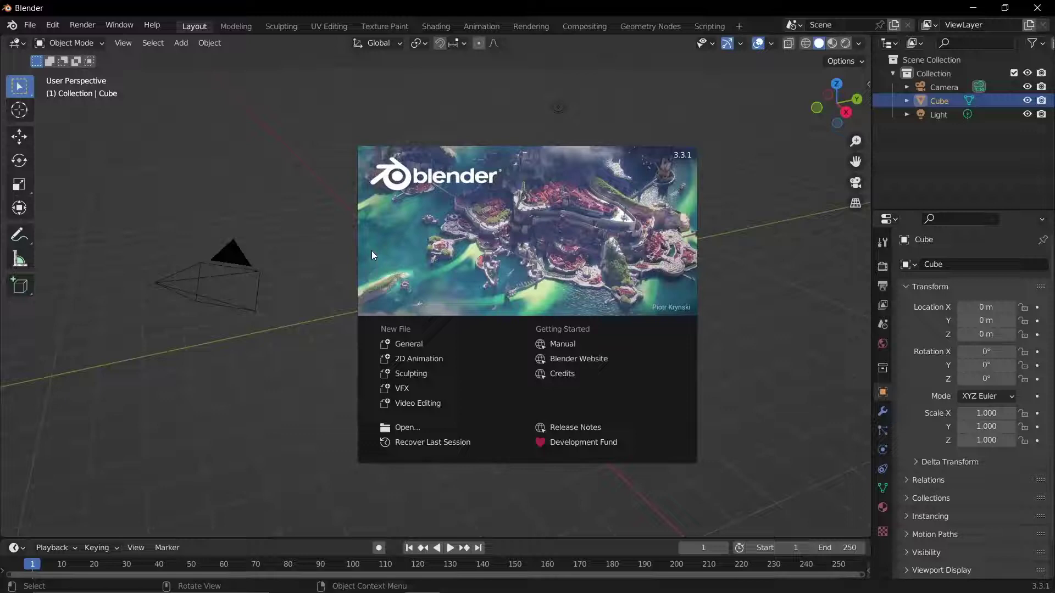
# Delete the default cube, camera and light, then bring up File > Import formats.
pyautogui.click(461, 243)
pyautogui.press('x')
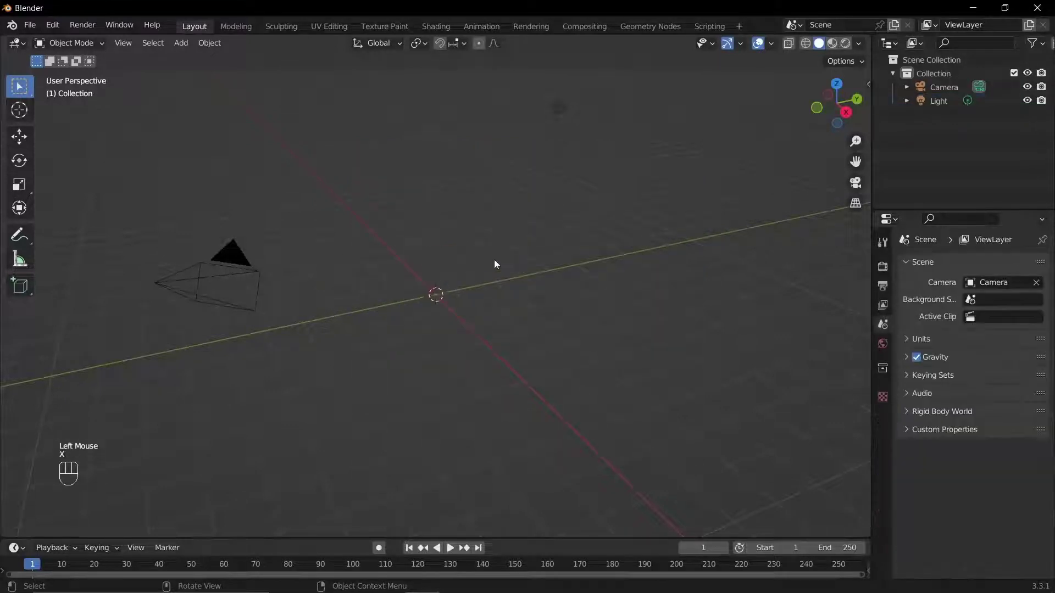
pyautogui.press('a')
pyautogui.press('x')
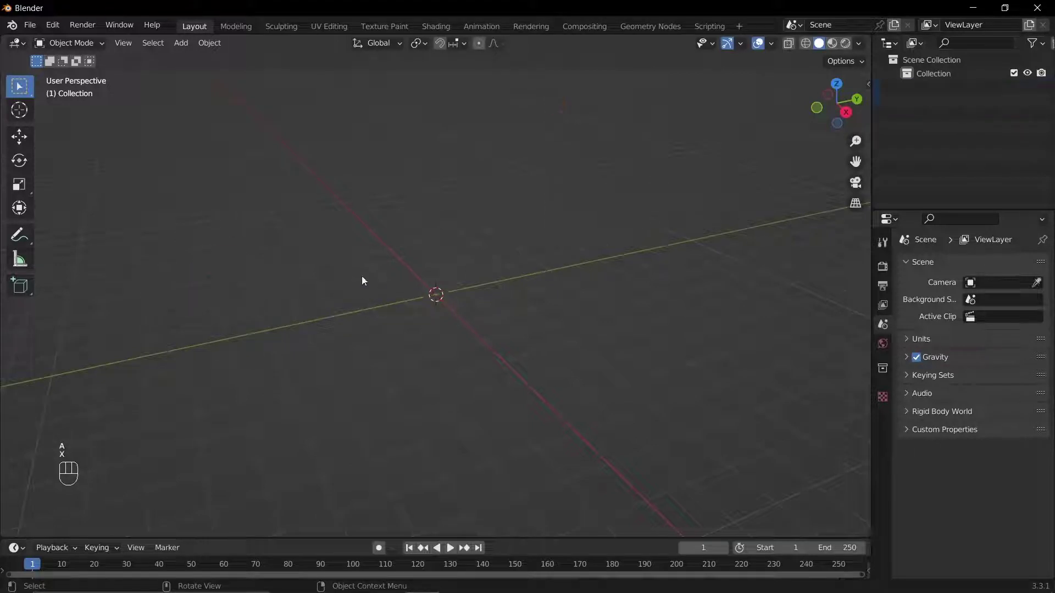
pyautogui.moveTo(33, 31); pyautogui.dragTo(239, 273)
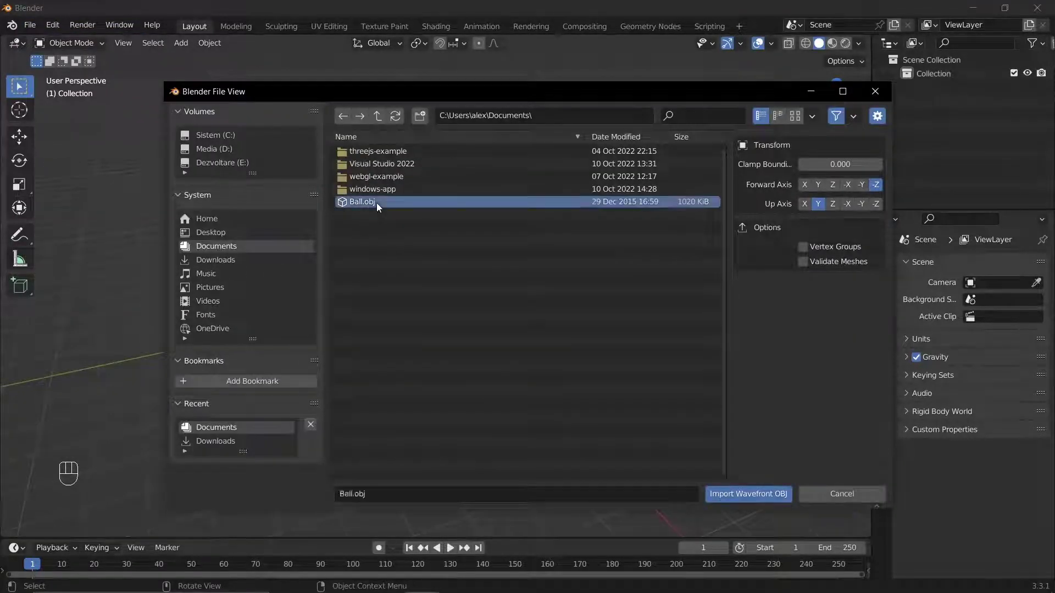
# Import Ball.obj, zoom in on the soccer ball and enter Edit Mode on its dense mesh.
pyautogui.scroll(3)
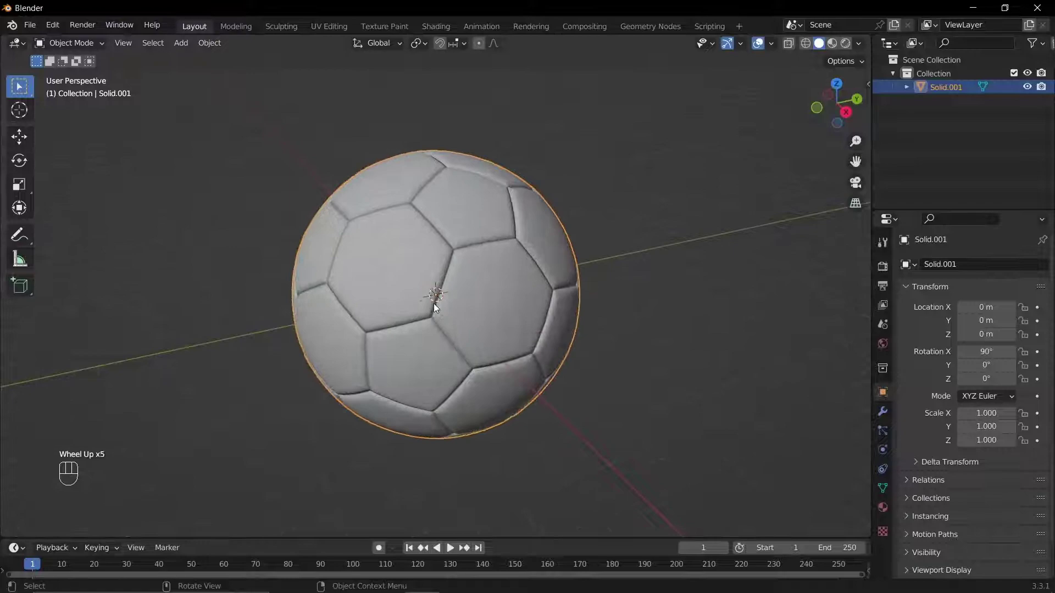
pyautogui.press('Tab')
pyautogui.scroll(3)
pyautogui.scroll(3)
pyautogui.scroll(3)
pyautogui.scroll(-3)
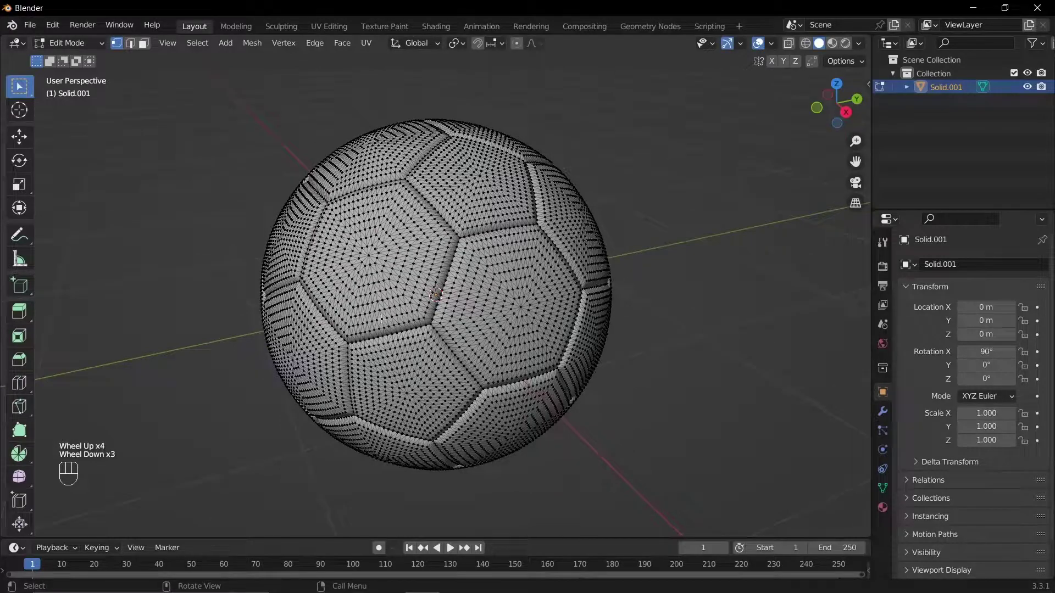
# Select all ball vertices in X-ray view and apply Limited Dissolve into large faces.
pyautogui.middleClick(418, 323)
pyautogui.press('a')
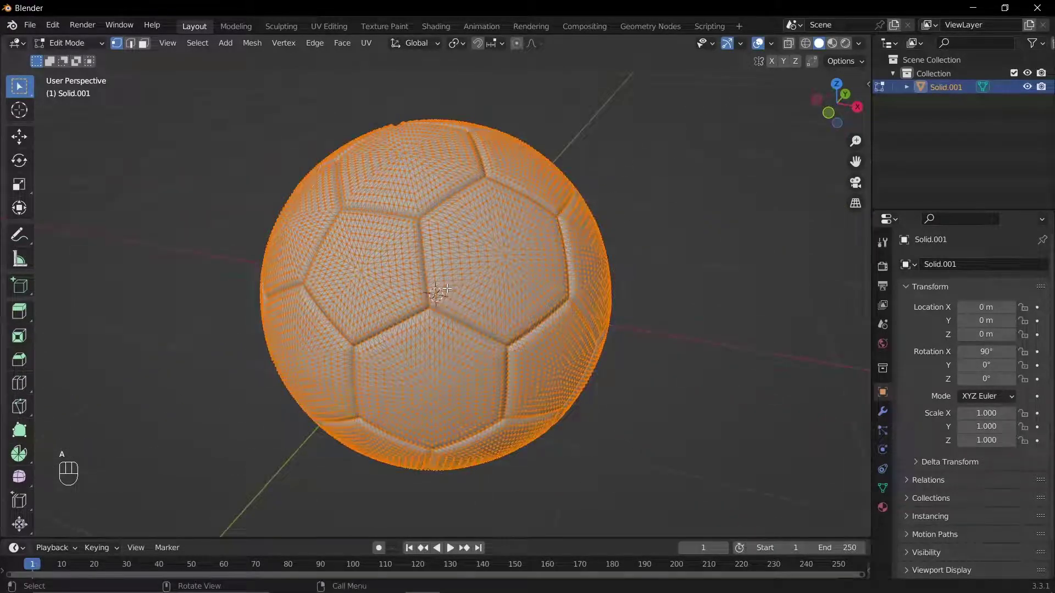
pyautogui.scroll(3)
pyautogui.click(811, 43)
pyautogui.click(786, 47)
pyautogui.press('x')
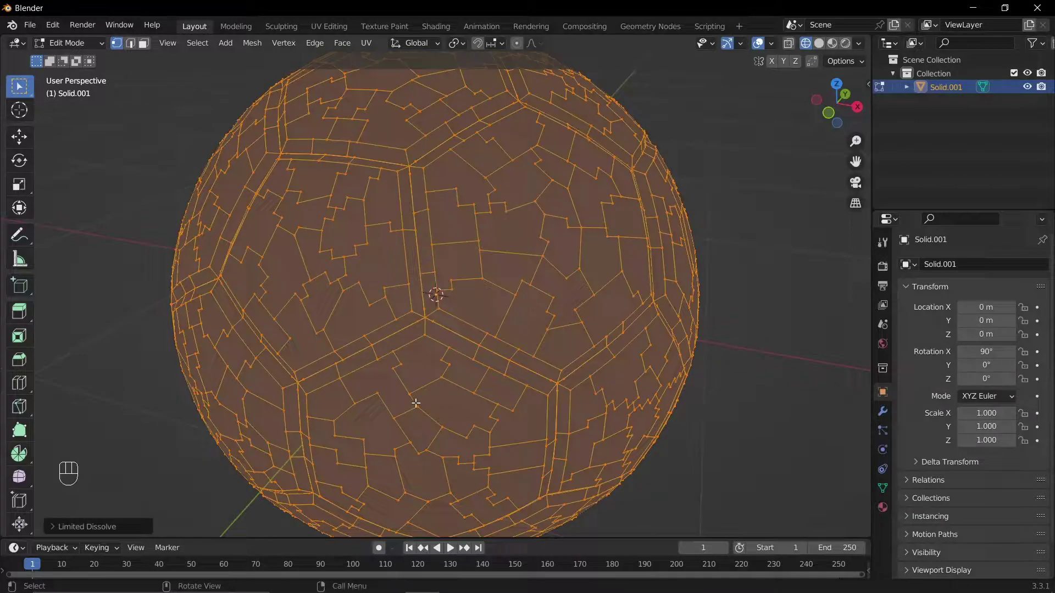
# Run Smooth Vertices on the dissolved ball mesh, repeating it for rounder panel edges.
pyautogui.press('shift+r')
pyautogui.press('shift+r')
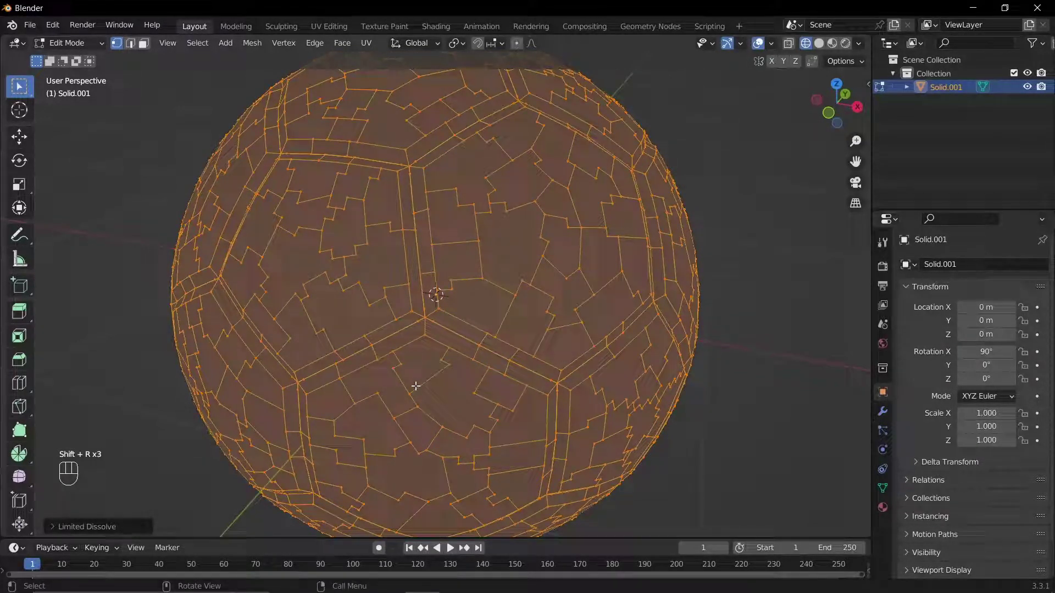
pyautogui.moveTo(418, 390); pyautogui.dragTo(425, 307)
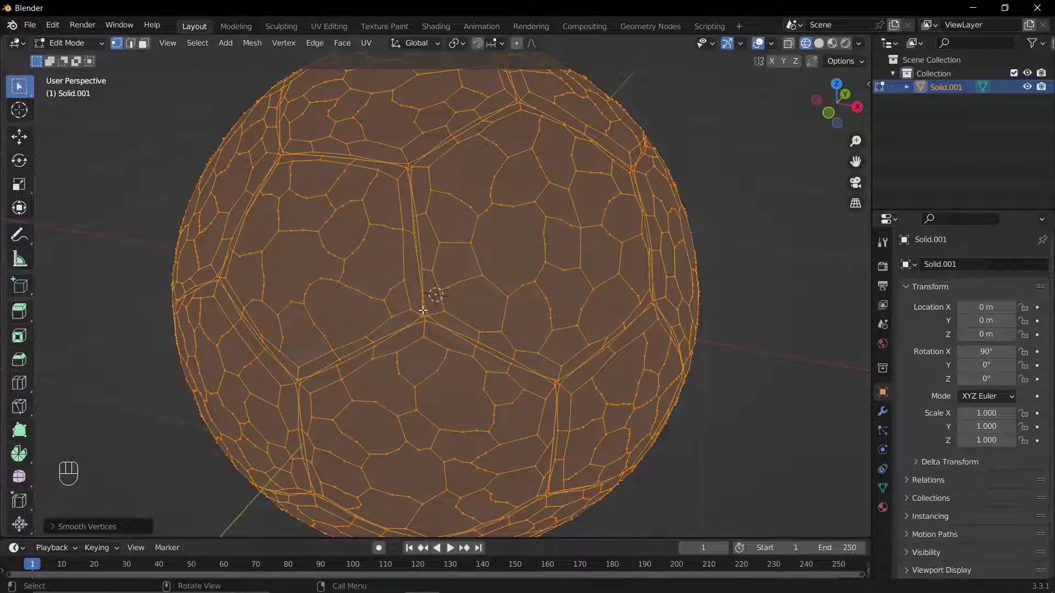
pyautogui.press('shift+r')
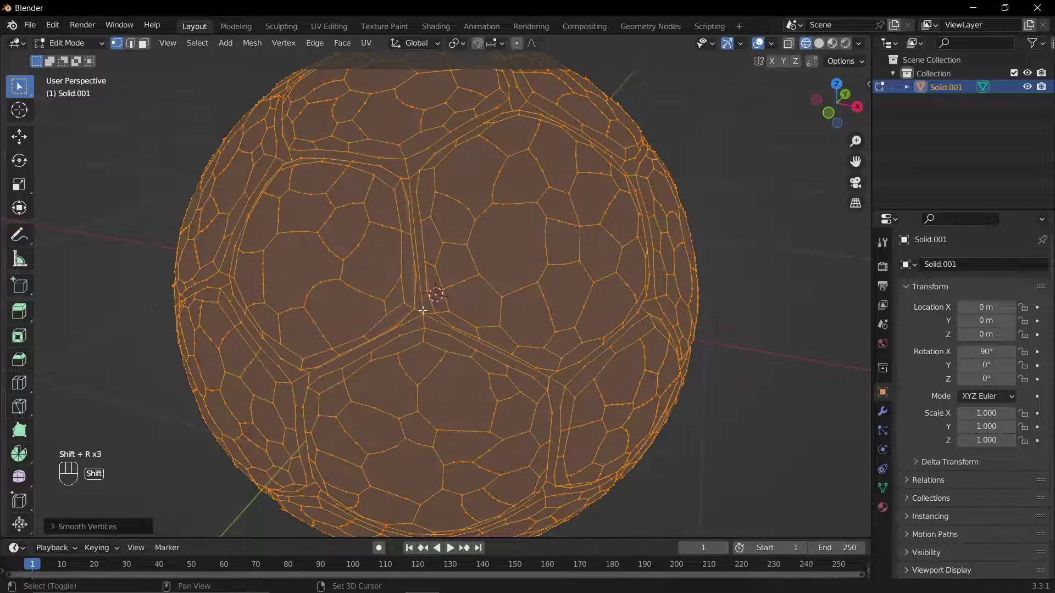
# Try another Limited Dissolve on the ball and inspect the result.
pyautogui.rightClick(454, 284)
pyautogui.press('x')
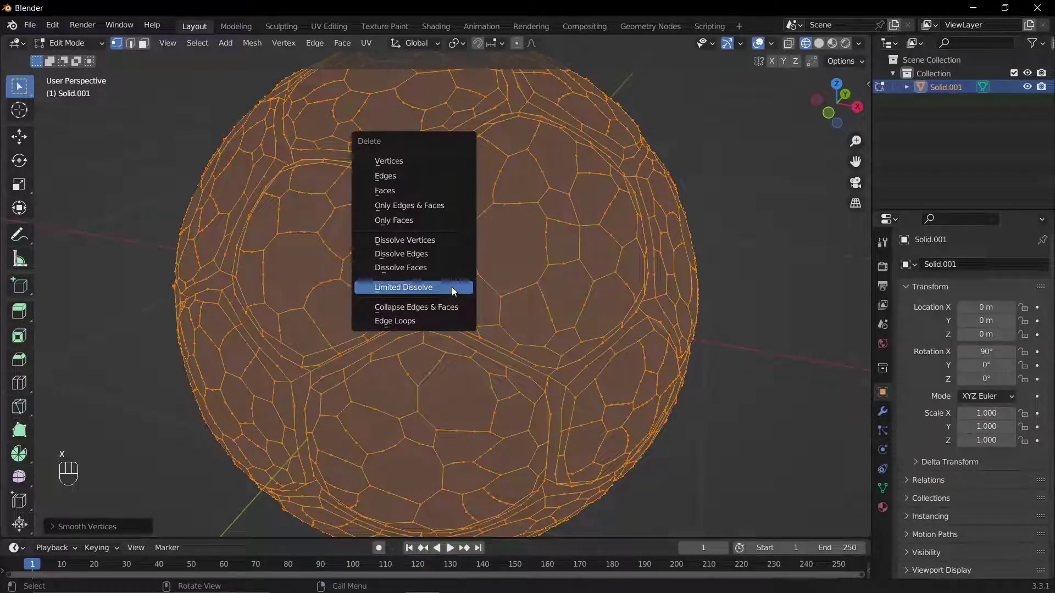
pyautogui.press('shift+r')
pyautogui.press('shift+r')
pyautogui.scroll(-3)
pyautogui.scroll(-3)
pyautogui.moveTo(488, 326); pyautogui.dragTo(482, 318)
pyautogui.scroll(3)
pyautogui.scroll(-3)
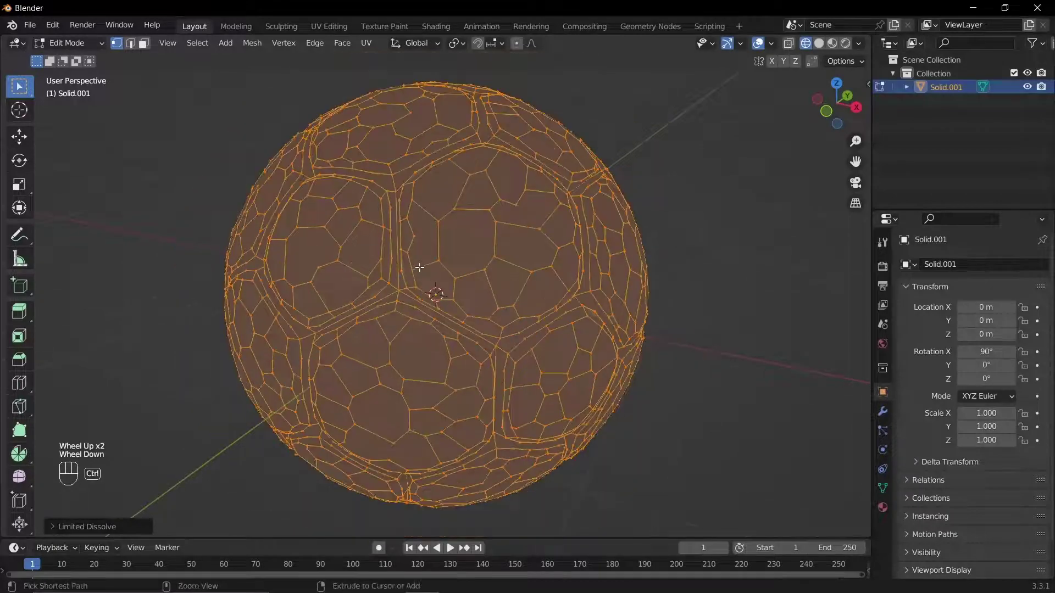
# Undo back to the original dense ball mesh and return to Object Mode.
pyautogui.press('ctrl+z')
pyautogui.press('ctrl+z')
pyautogui.press('ctrl+z')
pyautogui.press('ctrl+z')
pyautogui.press('ctrl+z')
pyautogui.press('ctrl+z')
pyautogui.press('ctrl+z')
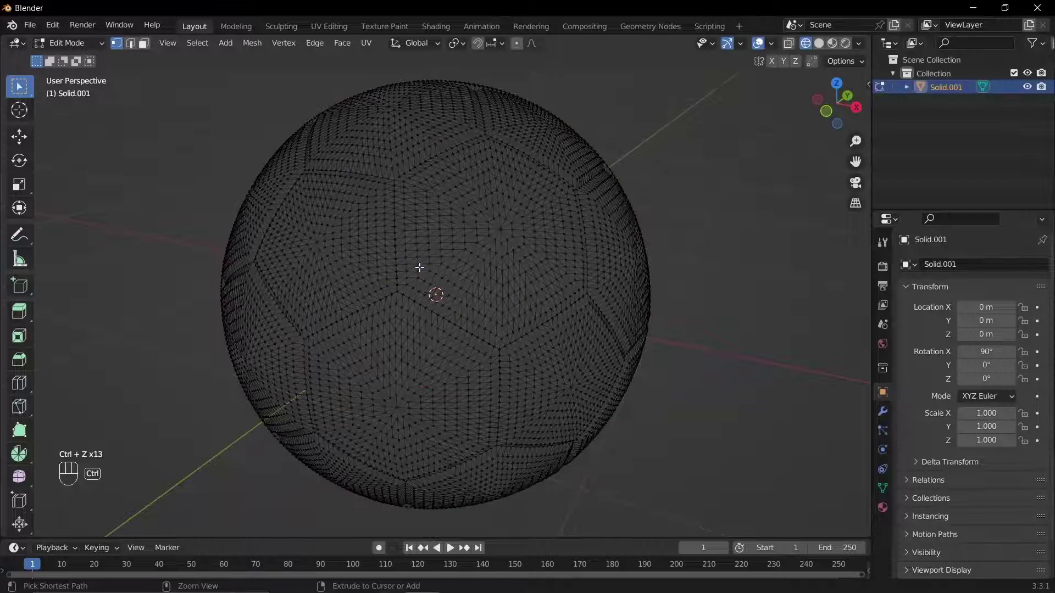
pyautogui.press('Tab')
# Add a Decimate modifier to the ball at ratio 0.1 with Symmetry and Triangulate enabled.
pyautogui.click(630, 263)
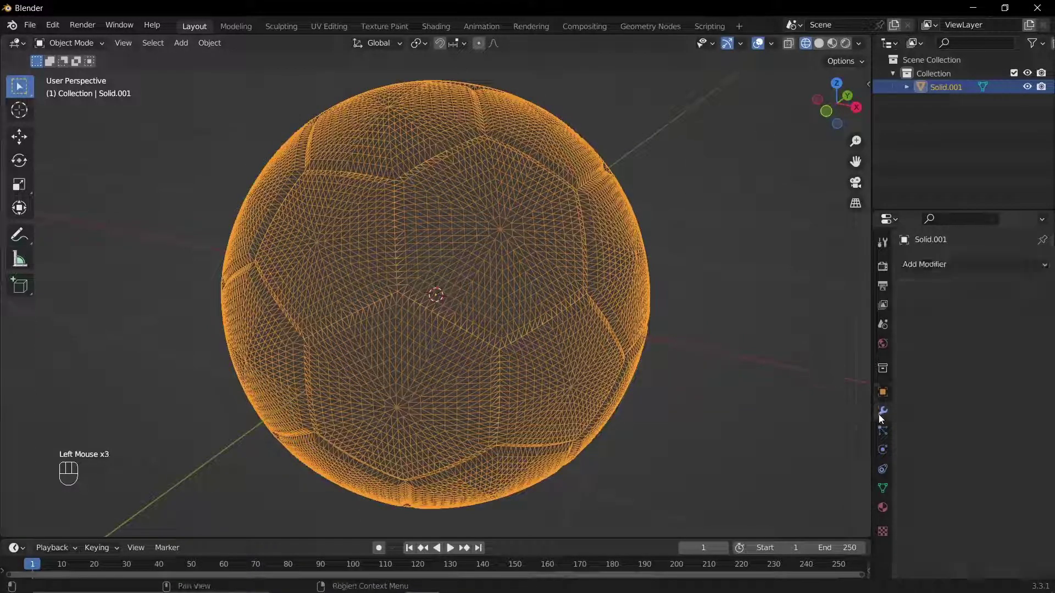
pyautogui.moveTo(932, 265); pyautogui.dragTo(811, 359)
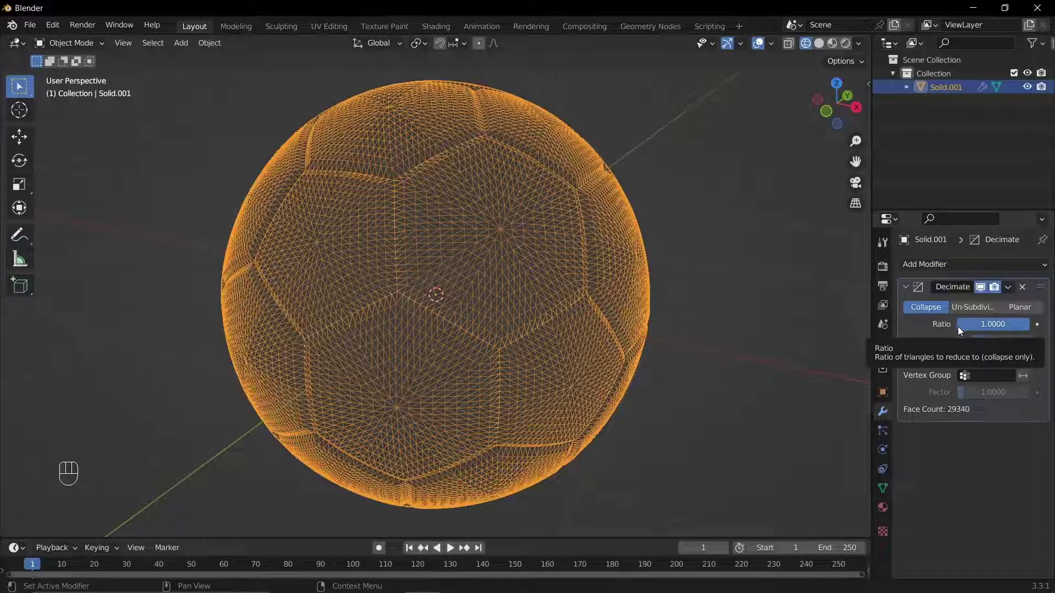
pyautogui.moveTo(980, 327); pyautogui.dragTo(979, 330)
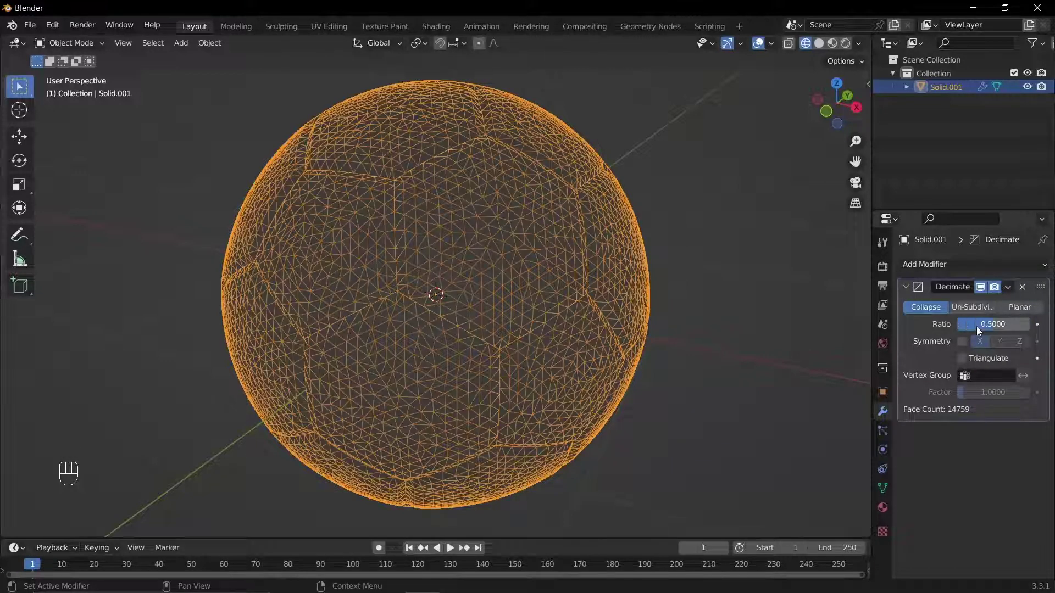
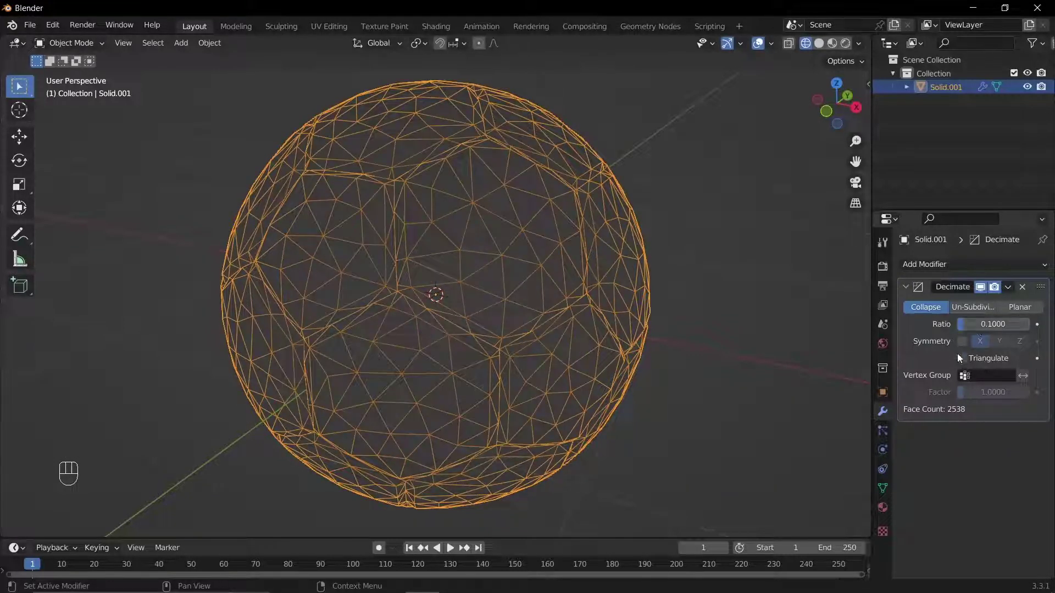
pyautogui.click(965, 342)
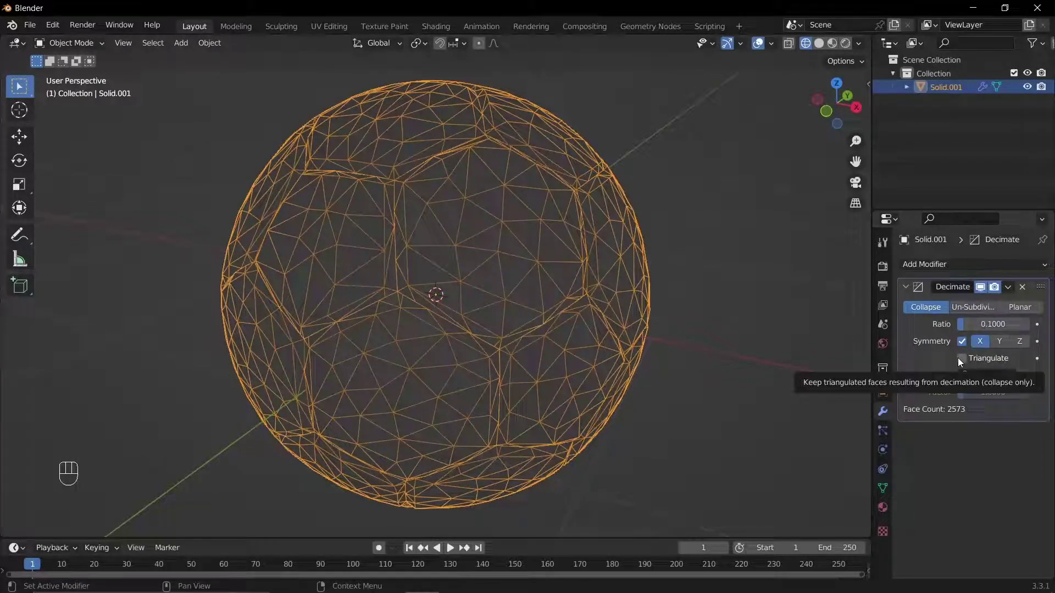
pyautogui.click(960, 362)
pyautogui.click(960, 362)
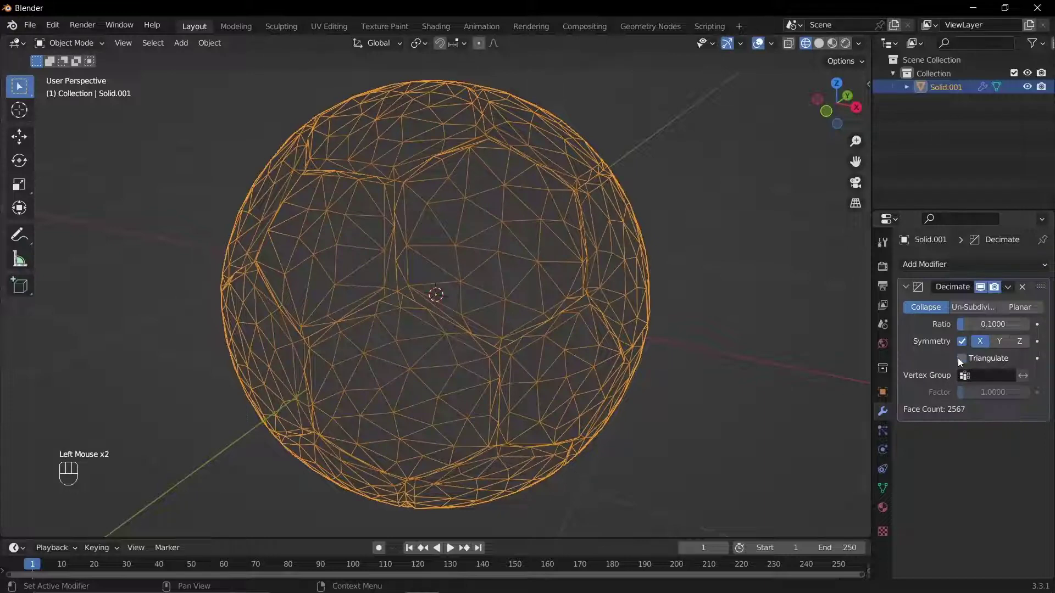
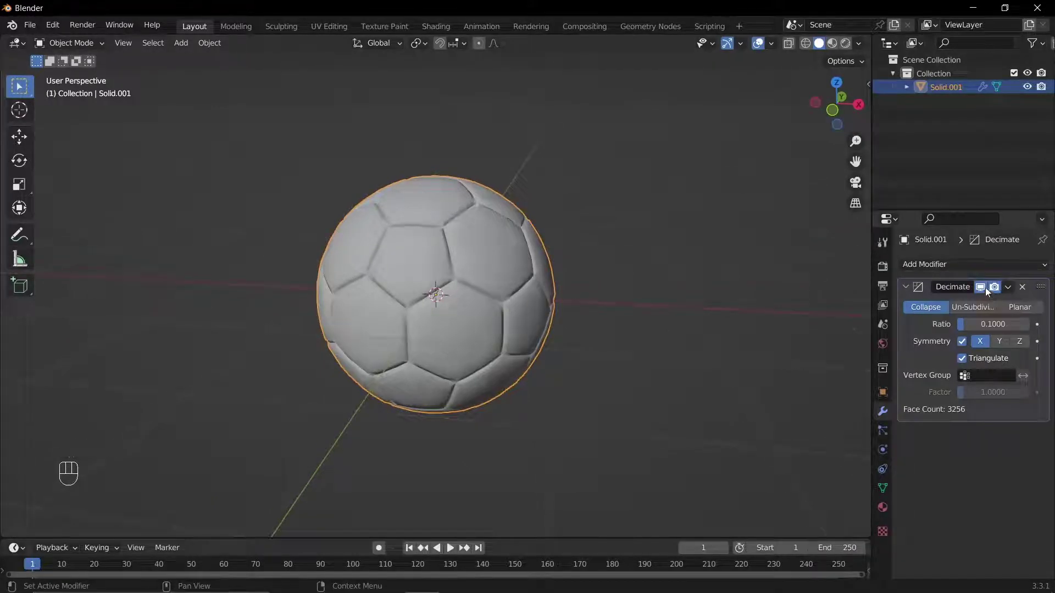
pyautogui.click(986, 290)
pyautogui.click(986, 290)
pyautogui.click(986, 290)
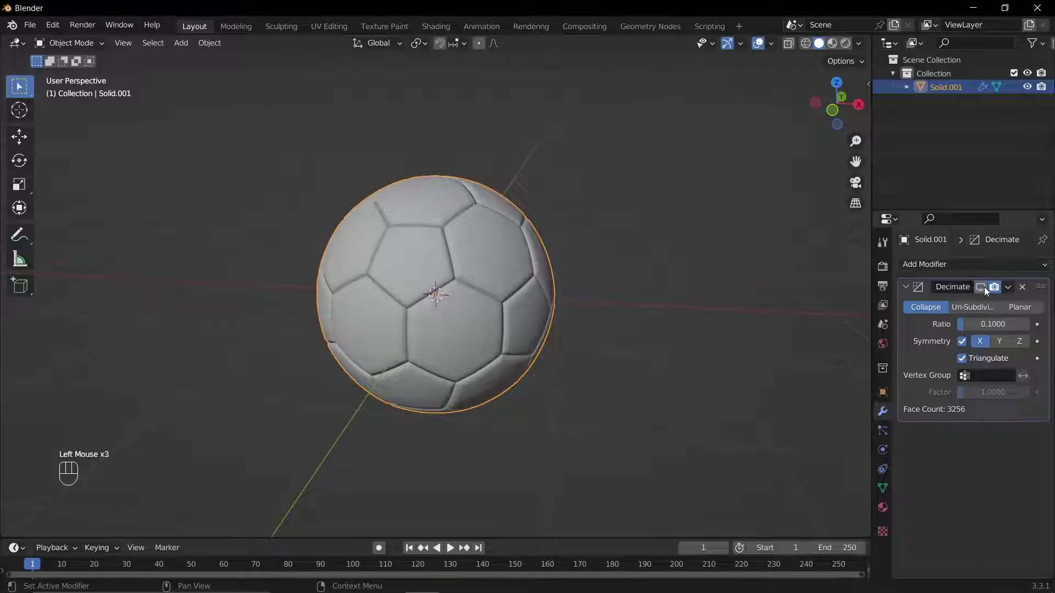
pyautogui.click(986, 290)
pyautogui.scroll(-3)
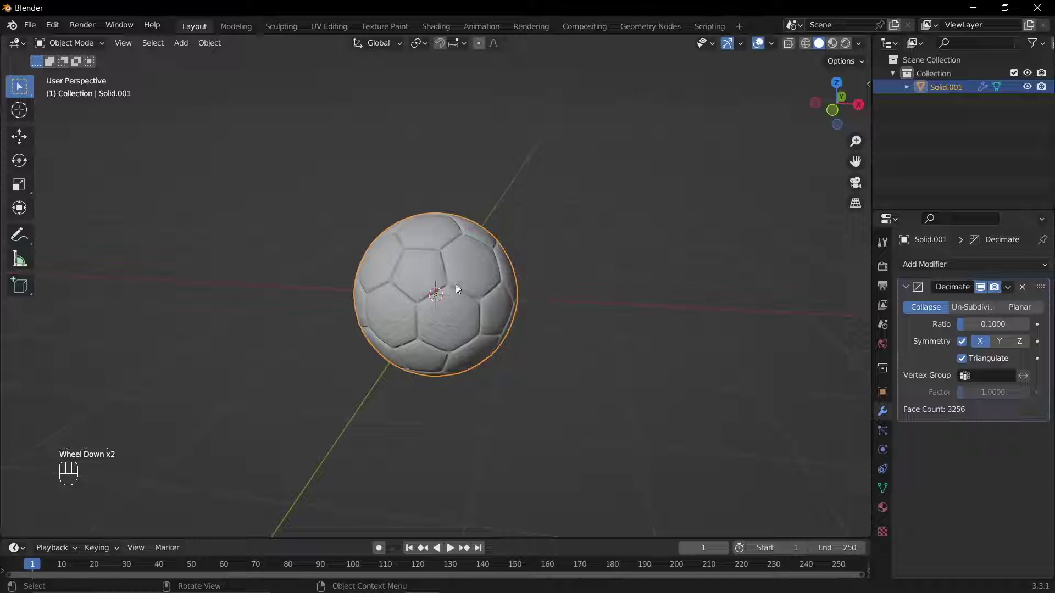
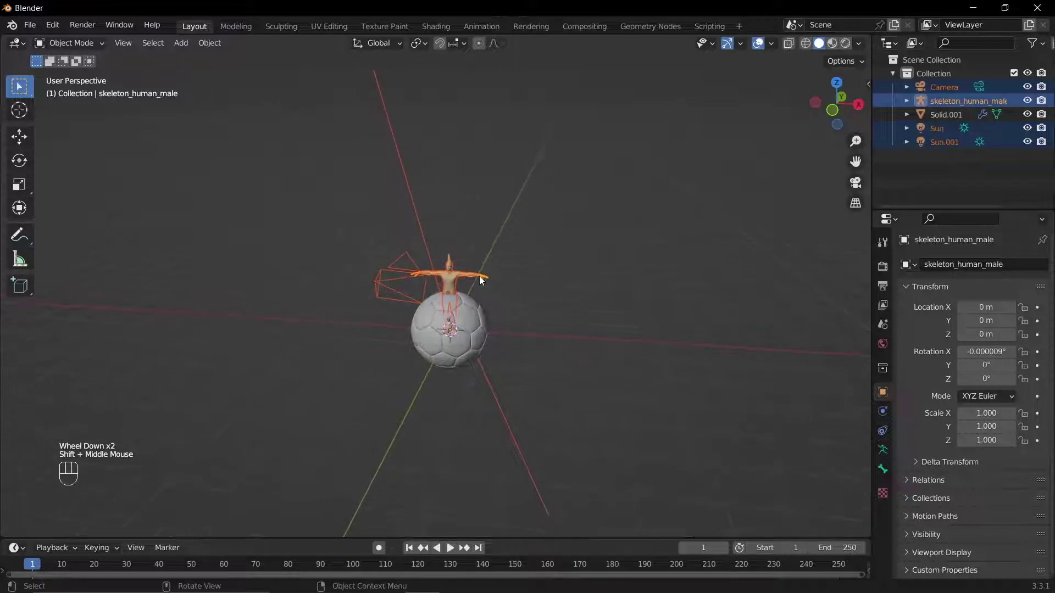
# Scale the human rig up about 6.77 times beside the ball and delete the two sun lights.
pyautogui.press('s')
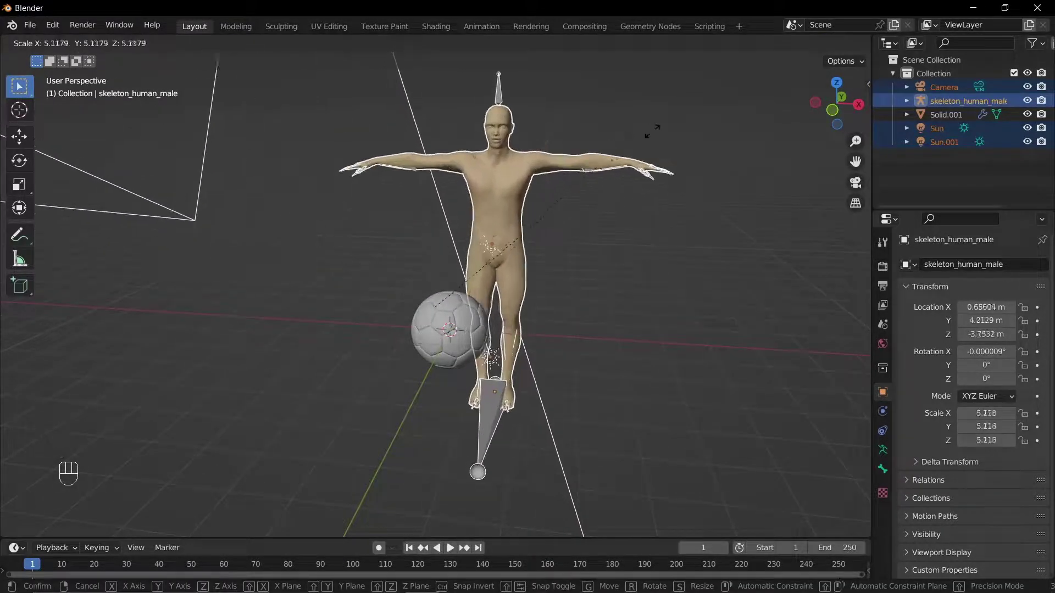
pyautogui.click(728, 136)
pyautogui.moveTo(627, 247); pyautogui.dragTo(568, 439)
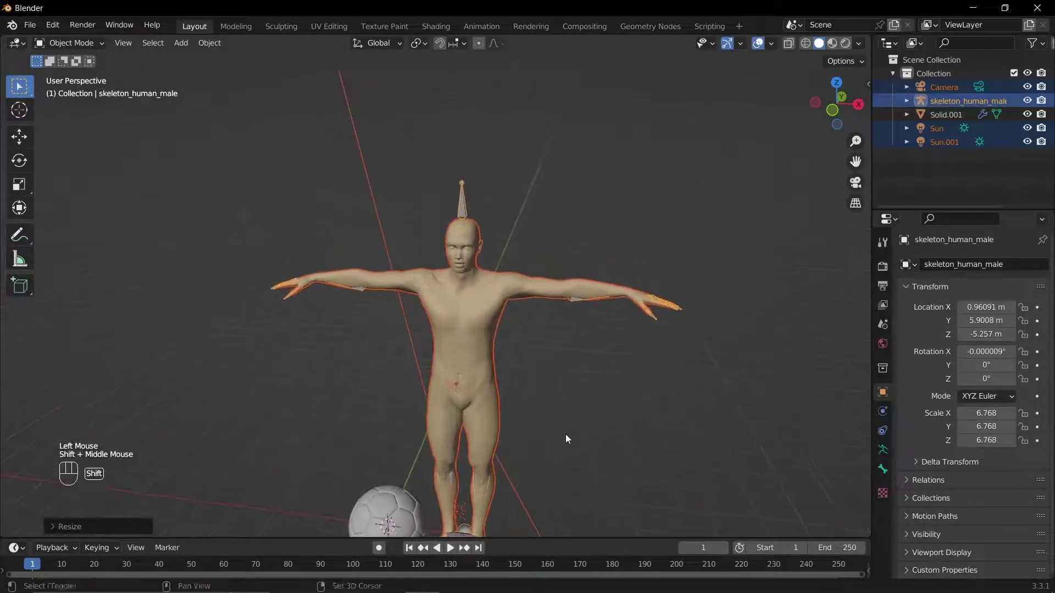
pyautogui.moveTo(546, 423); pyautogui.dragTo(557, 414)
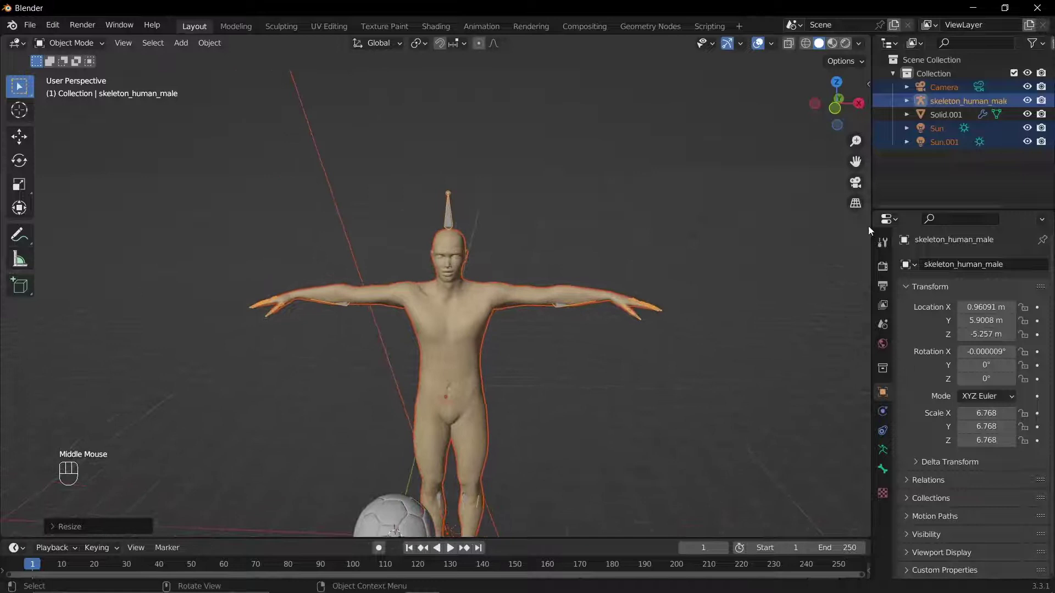
pyautogui.click(957, 148)
pyautogui.click(947, 133)
pyautogui.press('x')
# Select the human body mesh and frame its upper body from the front.
pyautogui.moveTo(458, 334); pyautogui.dragTo(490, 286)
pyautogui.scroll(3)
pyautogui.click(502, 273)
pyautogui.scroll(3)
pyautogui.scroll(3)
pyautogui.moveTo(619, 298); pyautogui.dragTo(511, 407)
pyautogui.scroll(3)
pyautogui.moveTo(491, 400); pyautogui.dragTo(494, 408)
pyautogui.moveTo(465, 379); pyautogui.dragTo(515, 348)
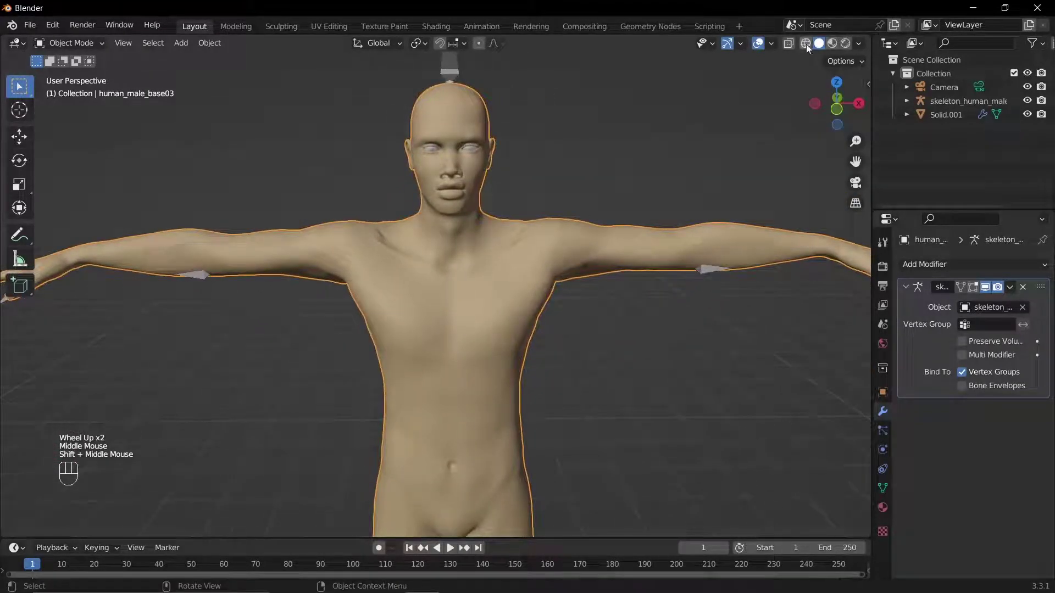
# Show the body in wireframe shading and add a Decimate modifier to it.
pyautogui.click(808, 47)
pyautogui.scroll(3)
pyautogui.scroll(-3)
pyautogui.scroll(-3)
pyautogui.scroll(-3)
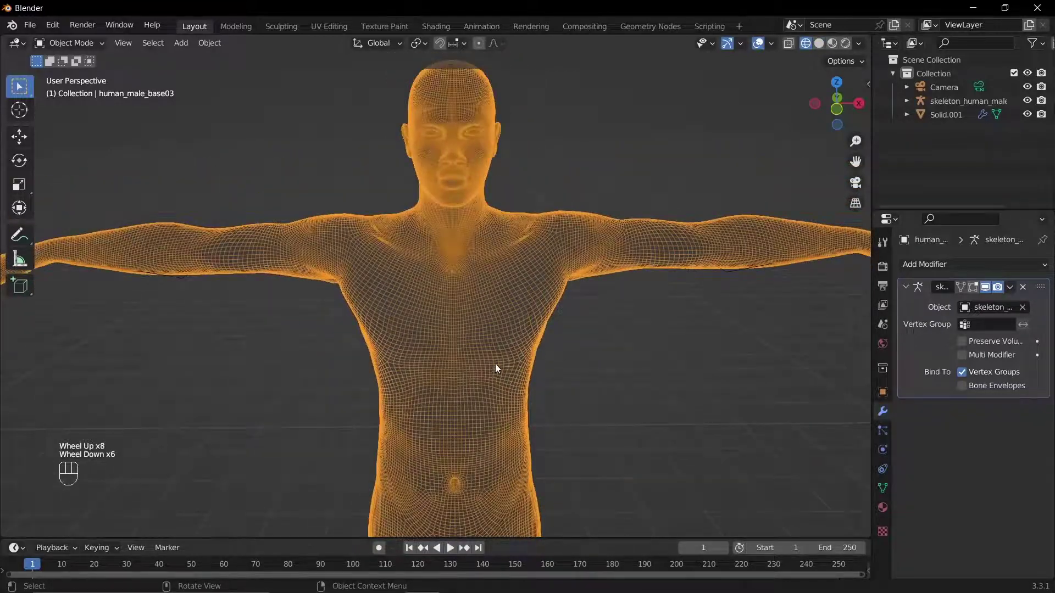
pyautogui.moveTo(497, 369); pyautogui.dragTo(473, 358)
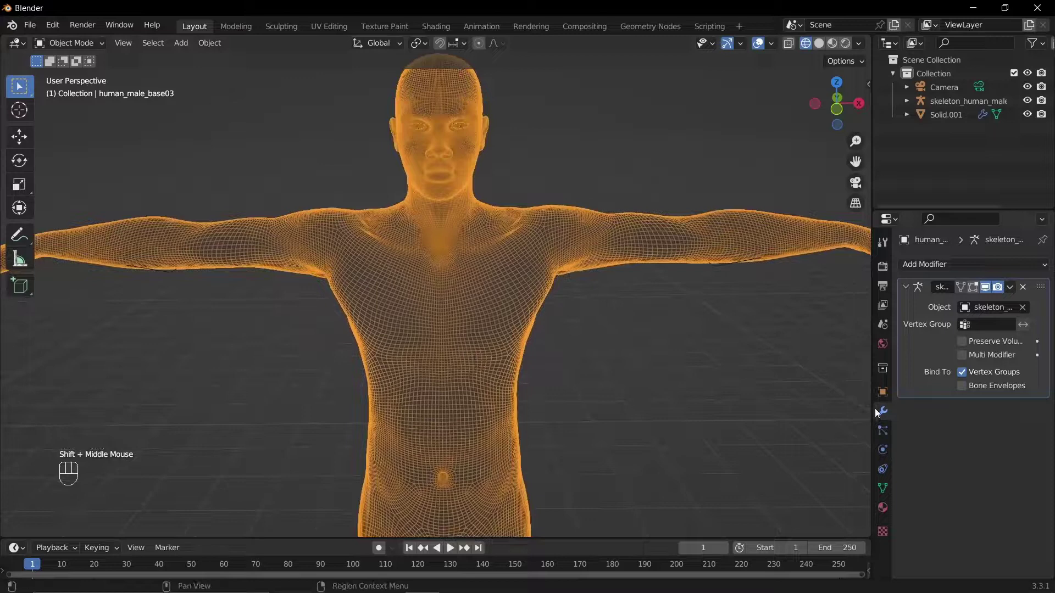
pyautogui.click(878, 414)
pyautogui.moveTo(967, 266); pyautogui.dragTo(802, 365)
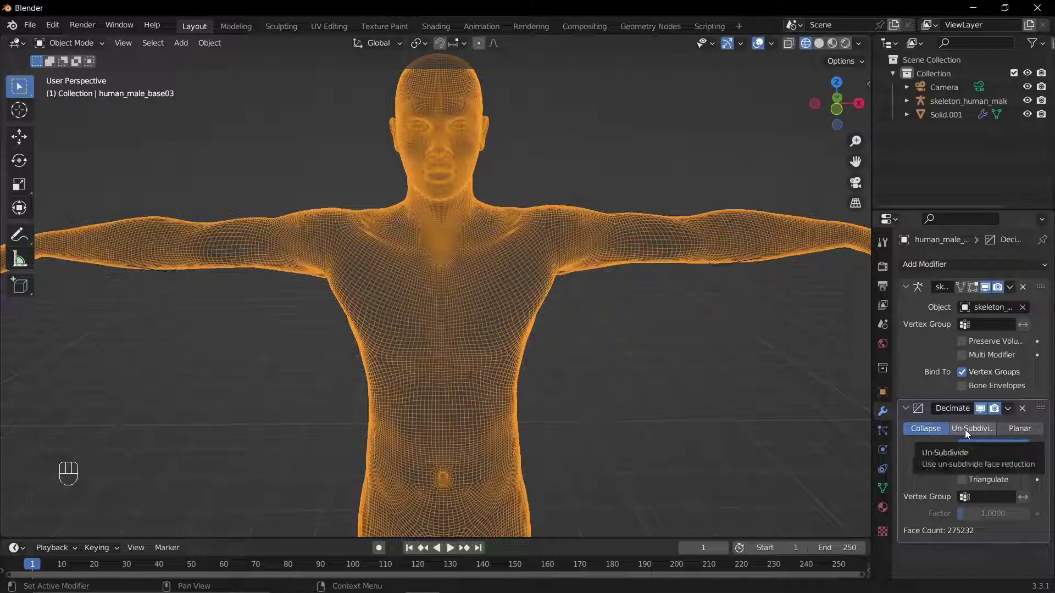
# Set the Decimate mode to Un-Subdivide with 4 iterations, leaving 20370 faces.
pyautogui.click(968, 434)
pyautogui.click(1027, 448)
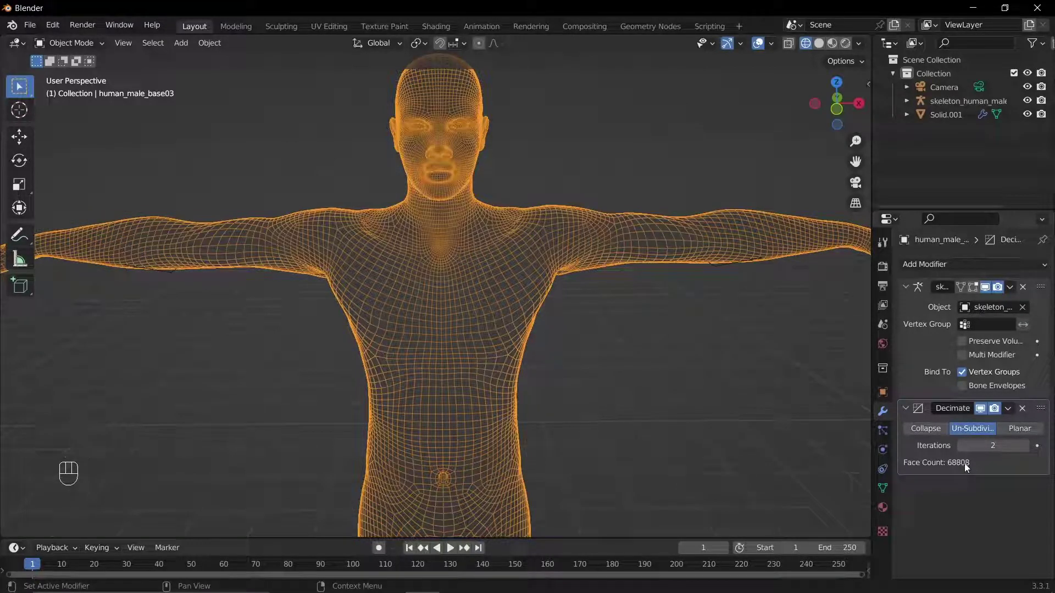
pyautogui.click(1025, 448)
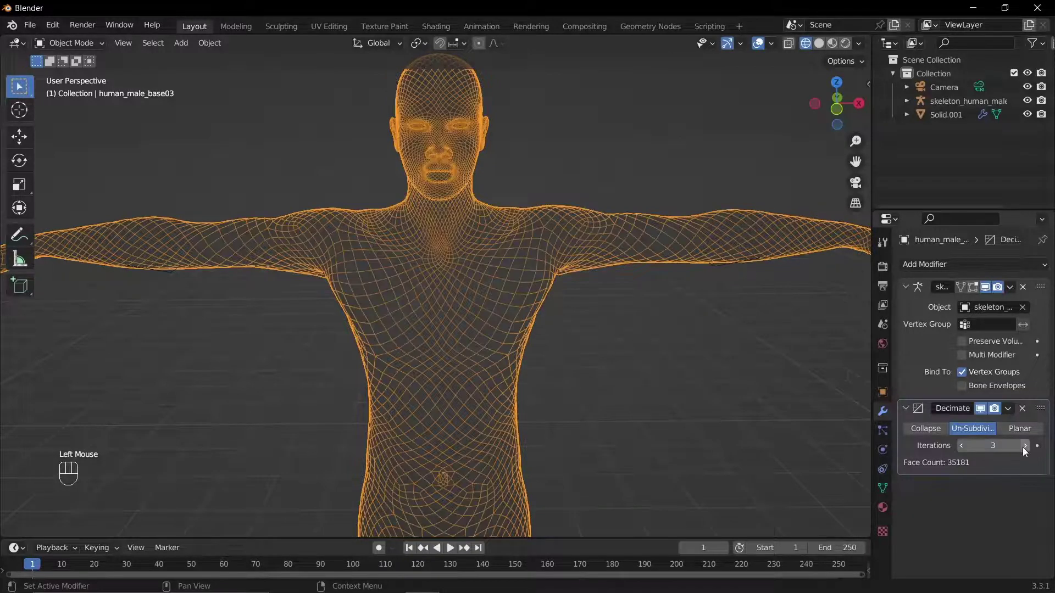
pyautogui.moveTo(1025, 449); pyautogui.dragTo(1024, 460)
pyautogui.scroll(-3)
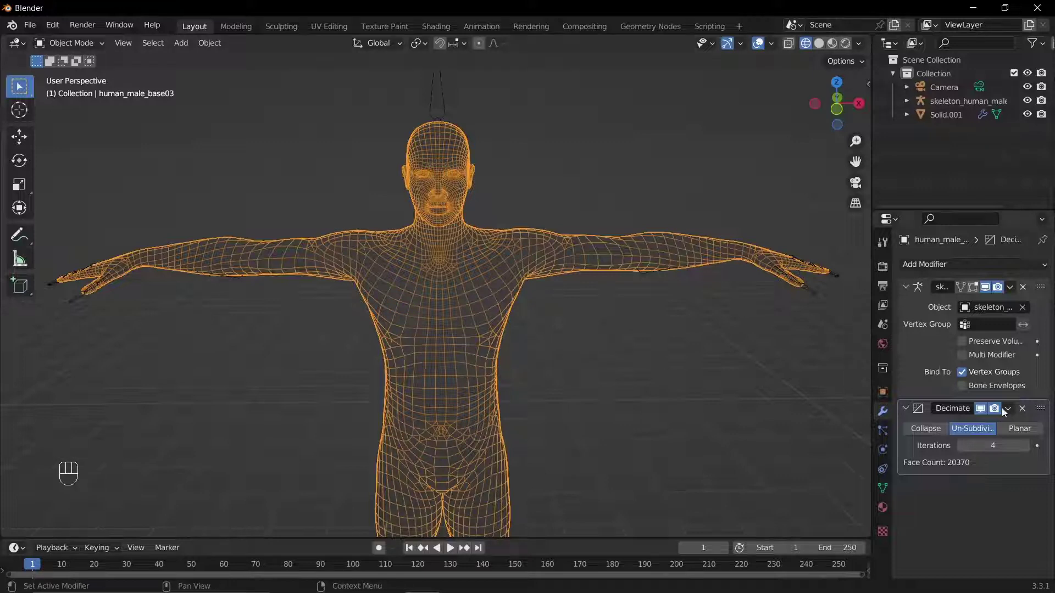
pyautogui.moveTo(1009, 411); pyautogui.dragTo(563, 397)
pyautogui.scroll(3)
# Apply the decimation, enter Edit Mode and run Smooth Vertices on the body mesh.
pyautogui.press('Tab')
pyautogui.scroll(3)
pyautogui.rightClick(463, 320)
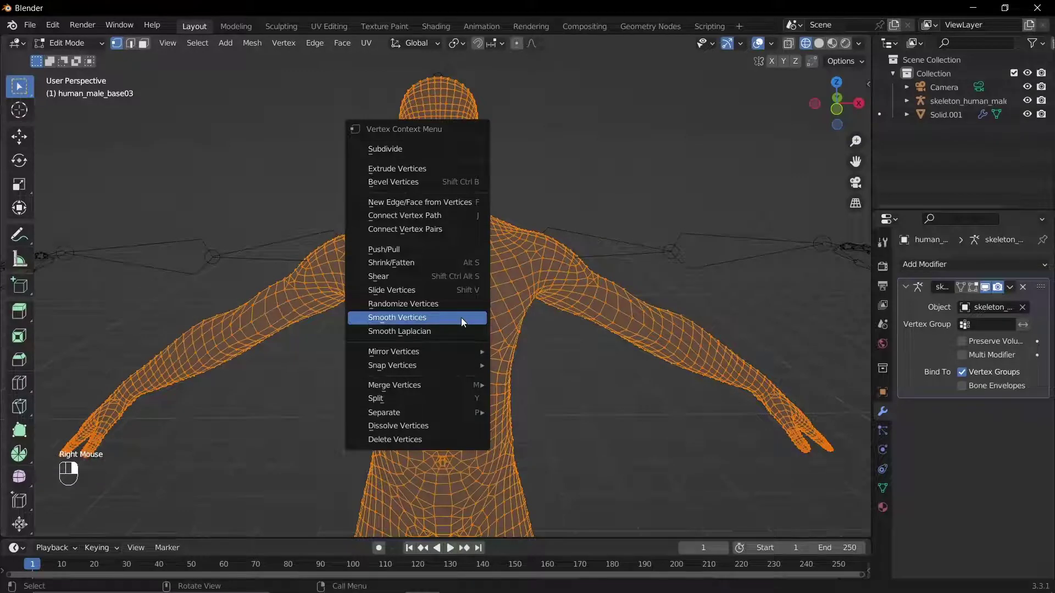
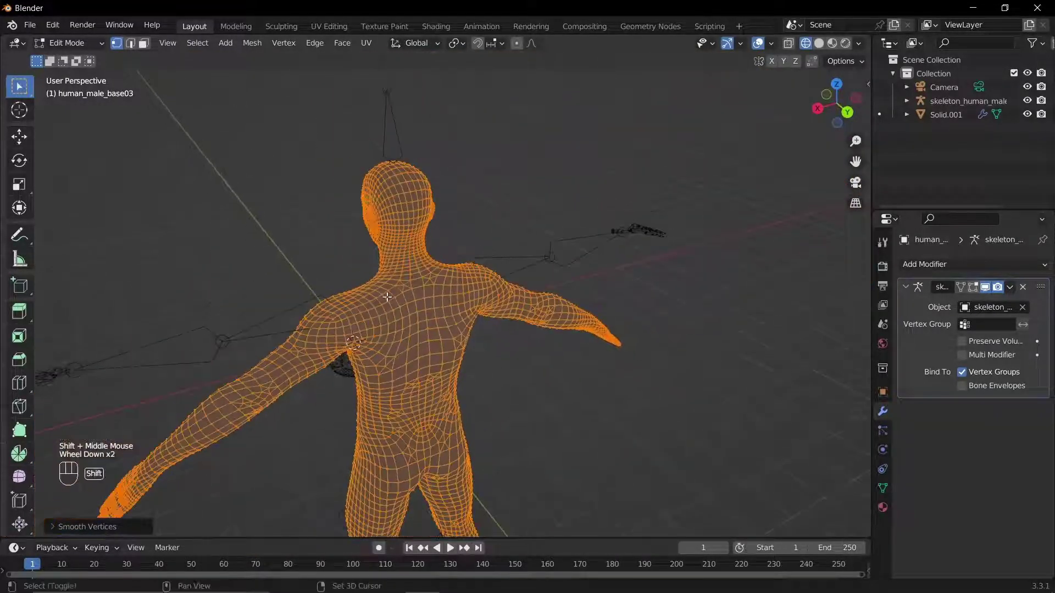
pyautogui.moveTo(418, 421); pyautogui.dragTo(515, 354)
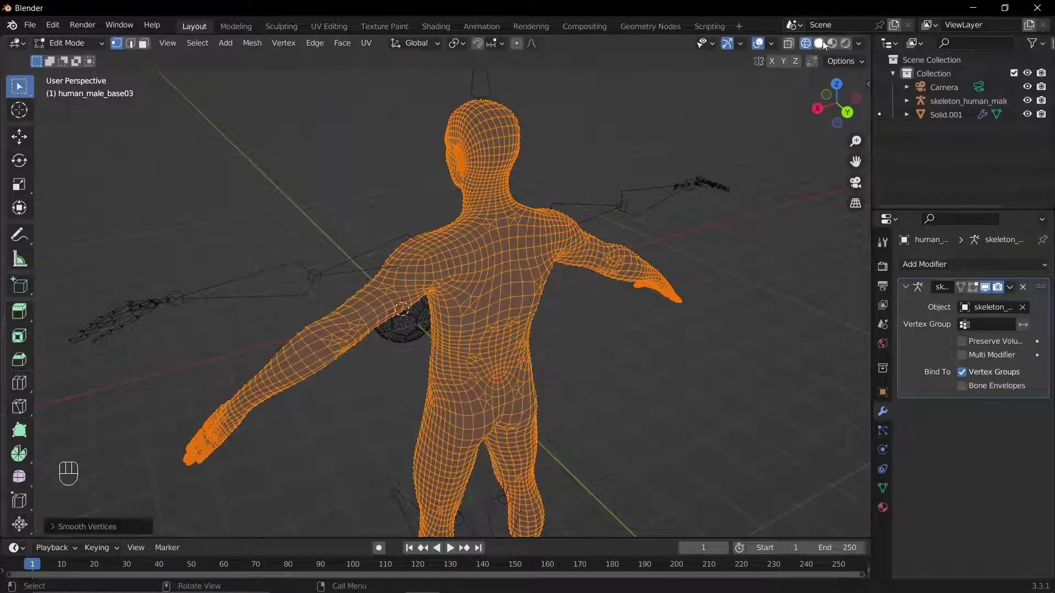
# View the smoothed body in solid shading from several angles and return to Object Mode.
pyautogui.click(825, 44)
pyautogui.moveTo(438, 402); pyautogui.dragTo(562, 397)
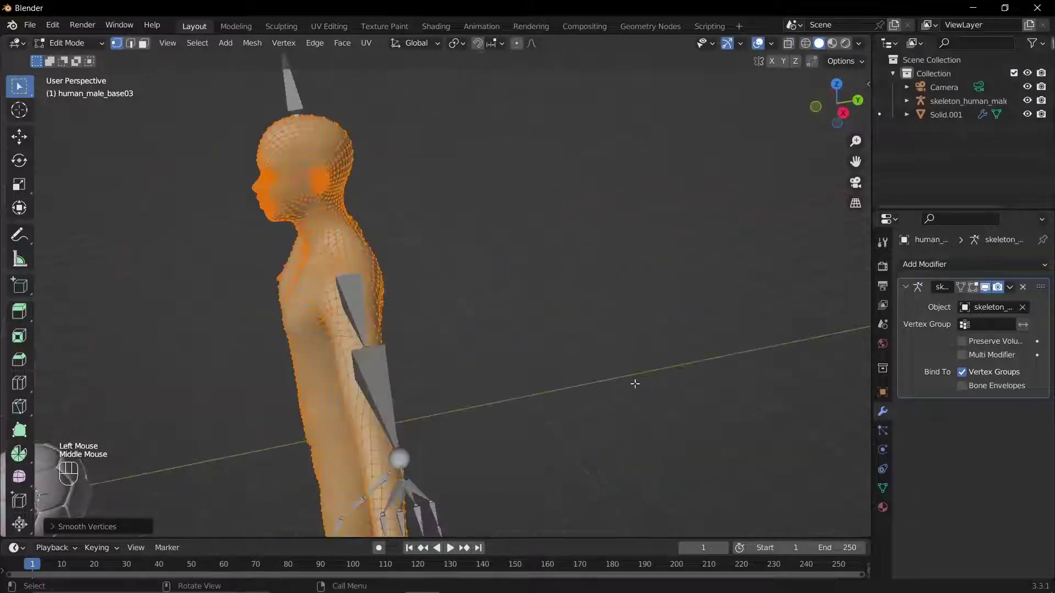
pyautogui.middleClick(343, 368)
pyautogui.press('Tab')
pyautogui.scroll(-3)
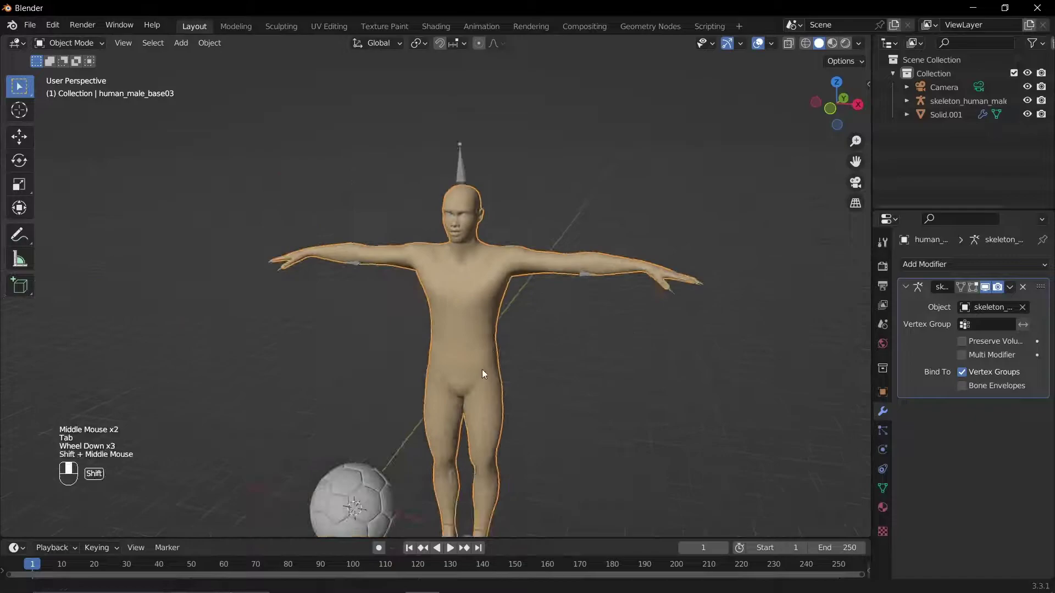